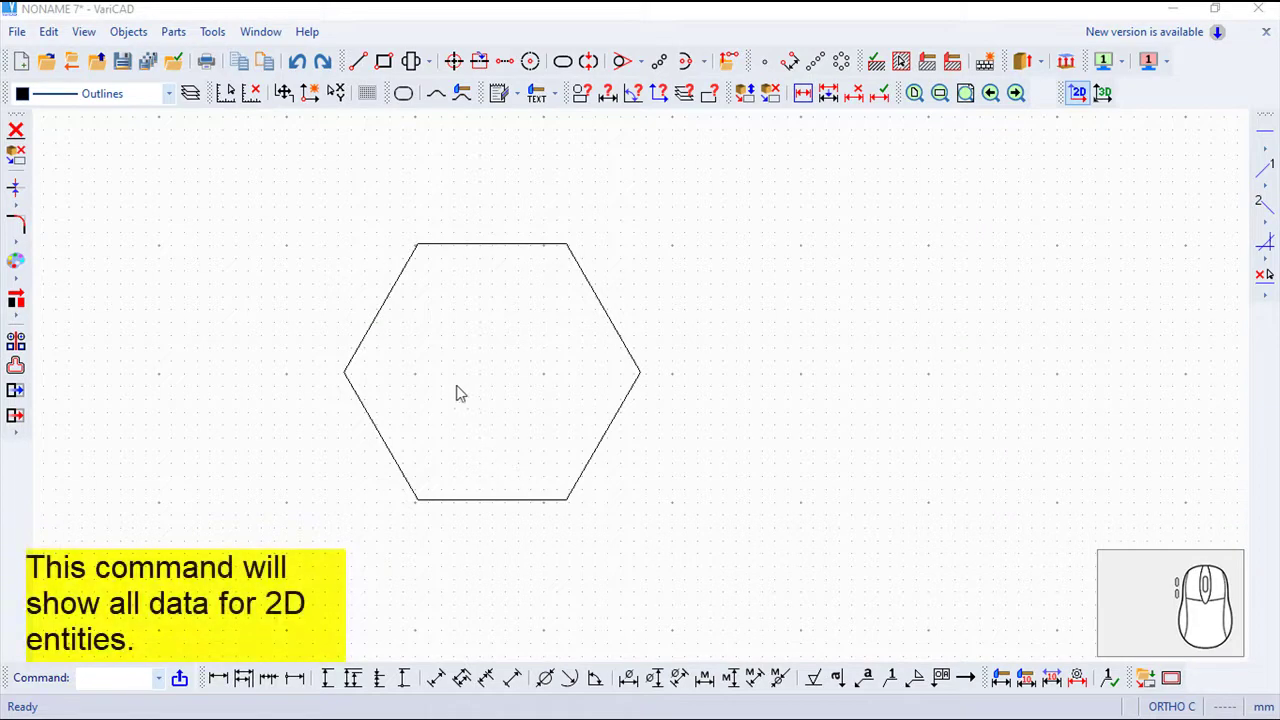
Step: Start the 2D Object Information check to report the hexagon's entity data
click(119, 33)
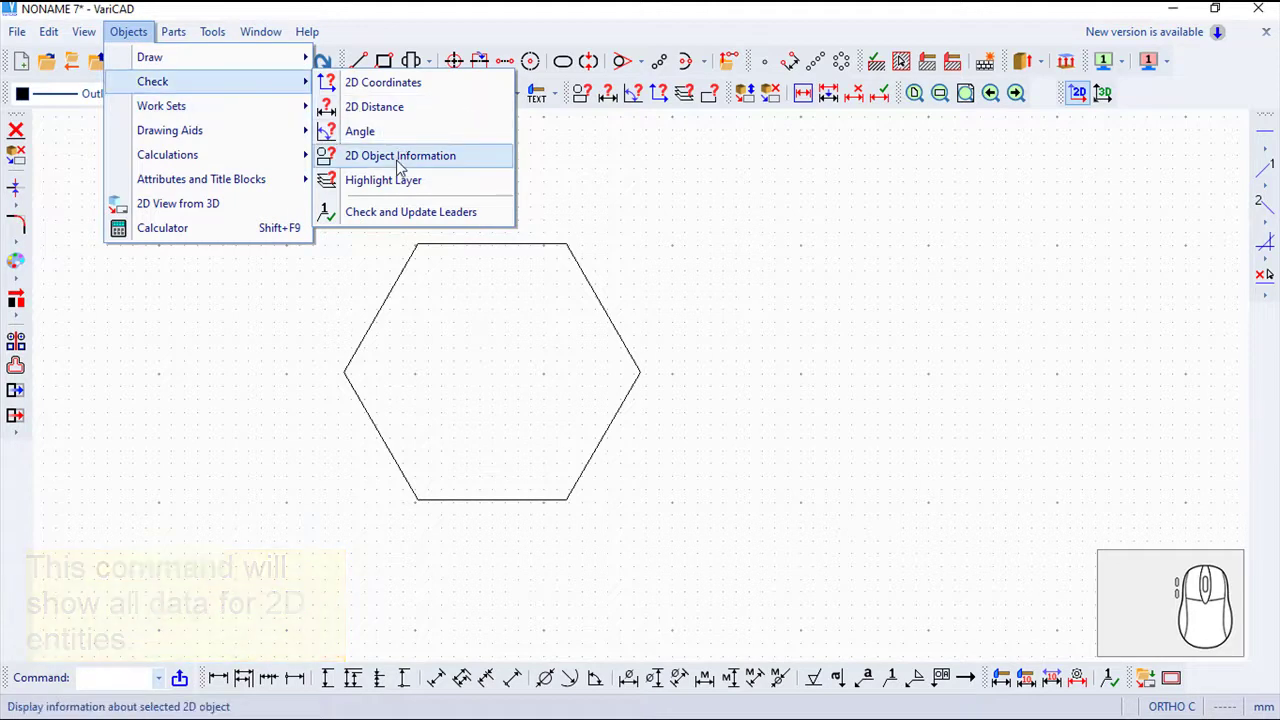
click(395, 161)
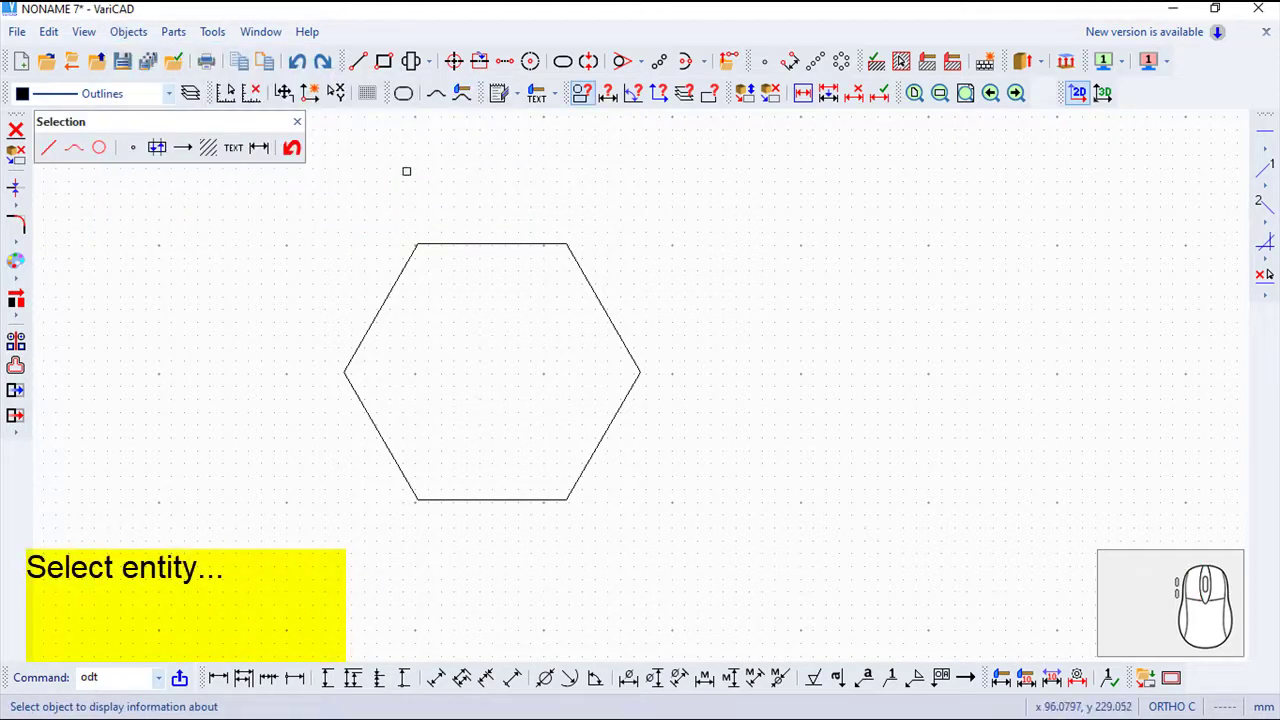